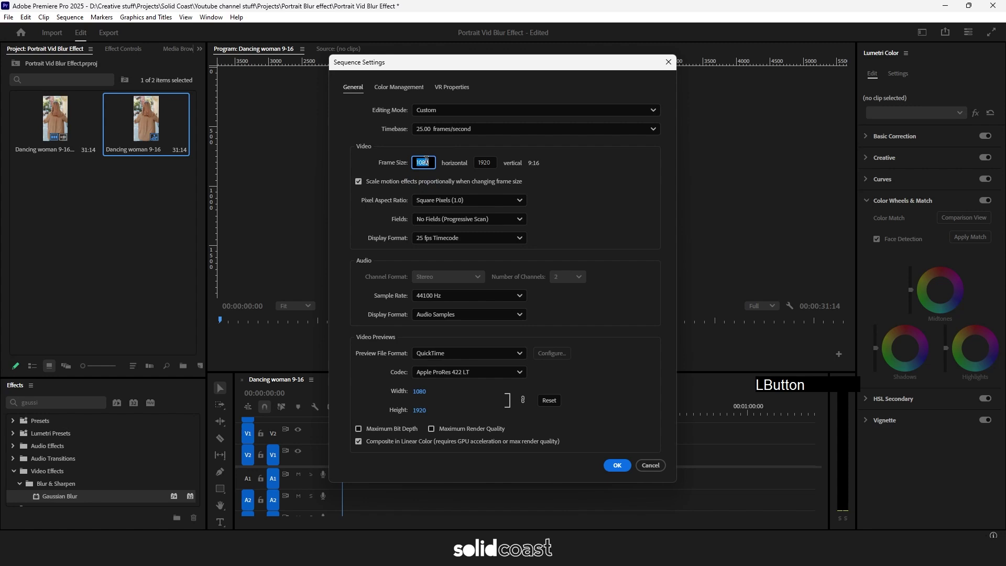
- Set the sequence frame size to 1920 by 1080 and confirm the change
key("KP_1")
key("KP_2")
key("KP_0")
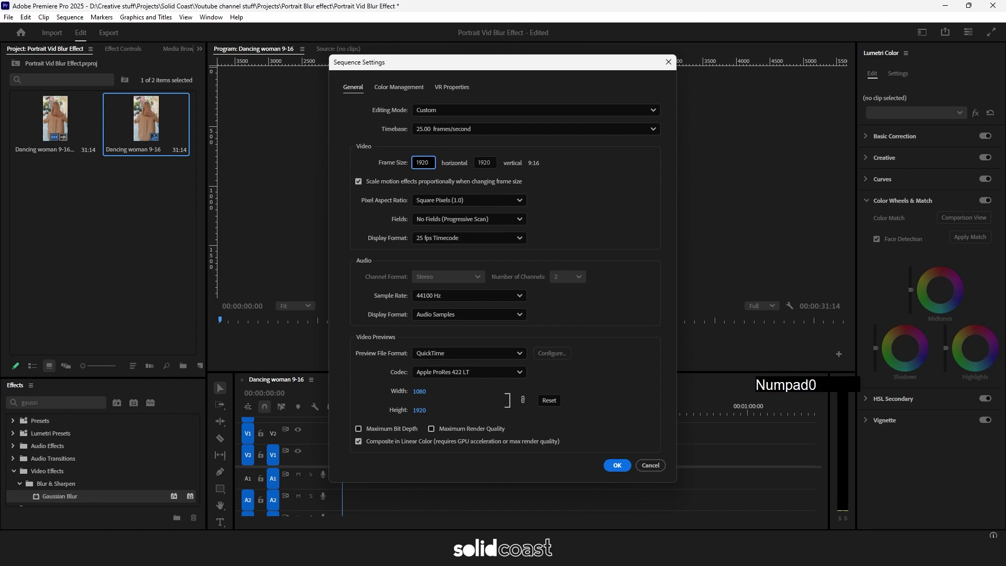
key("Tab")
key("KP_1")
key("KP_0")
key("KP_8")
key("KP_0")
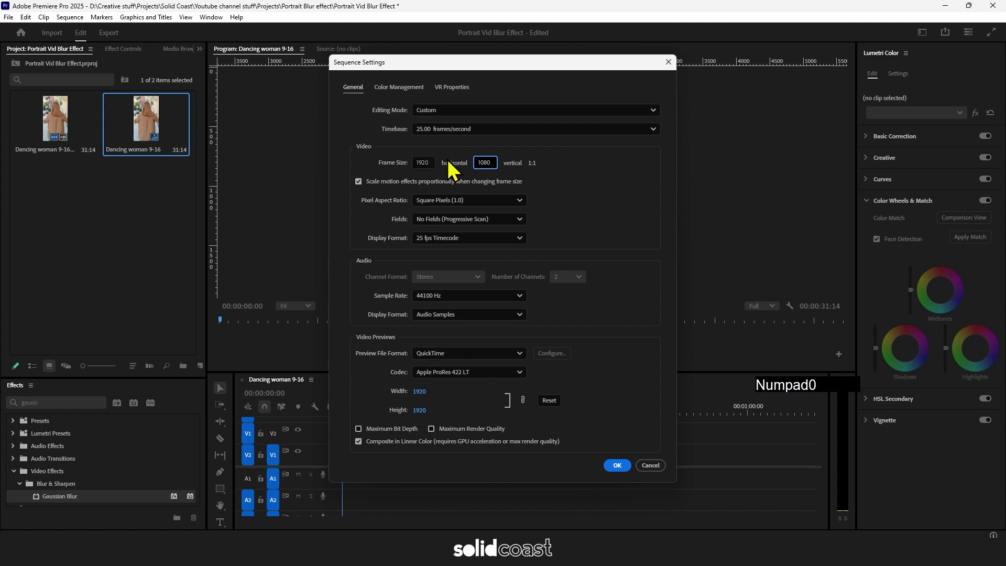
left_click(637, 470)
left_click(577, 328)
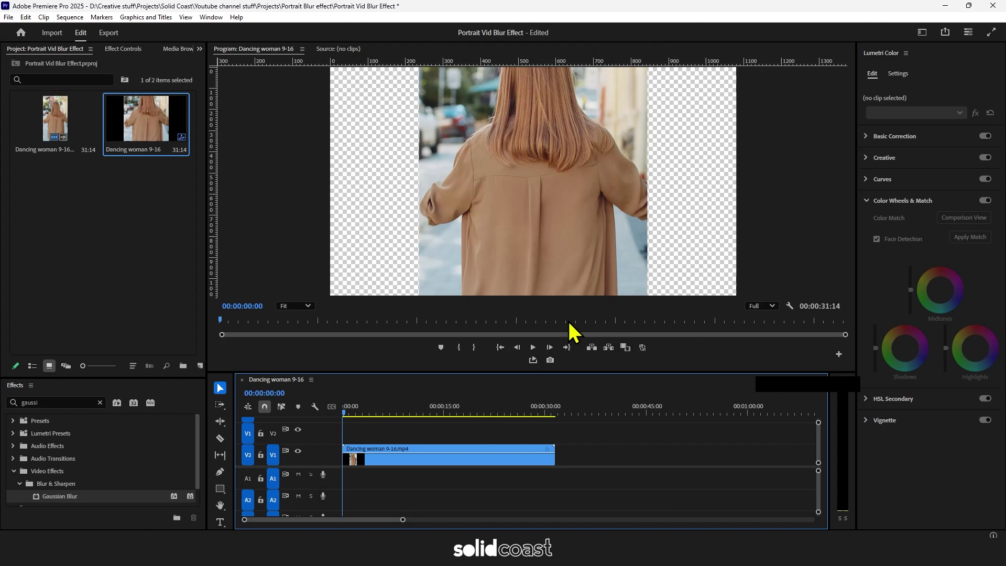
- Scale the portrait clip with Fit to frame so it fills the landscape frame height
right_click(455, 465)
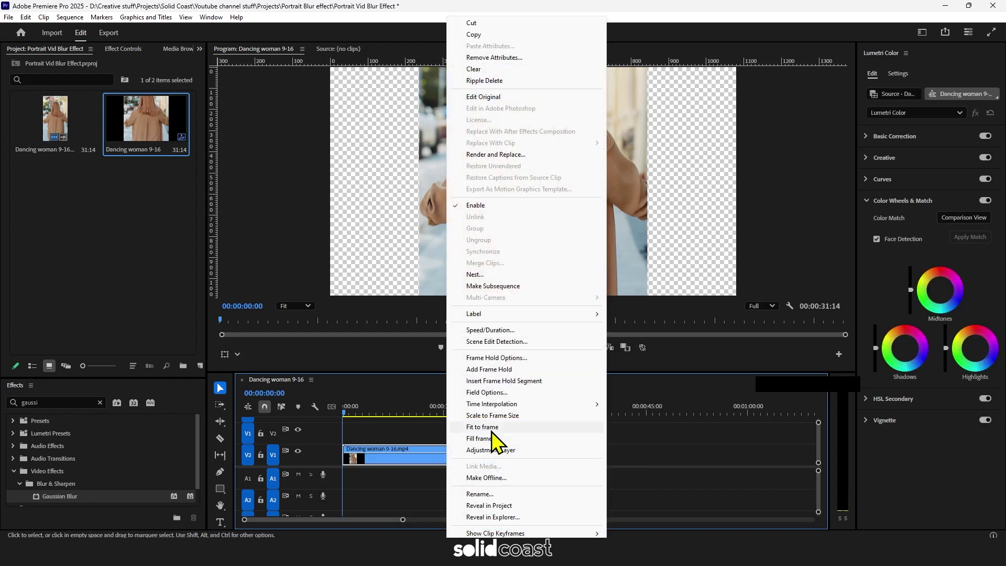
left_click(500, 438)
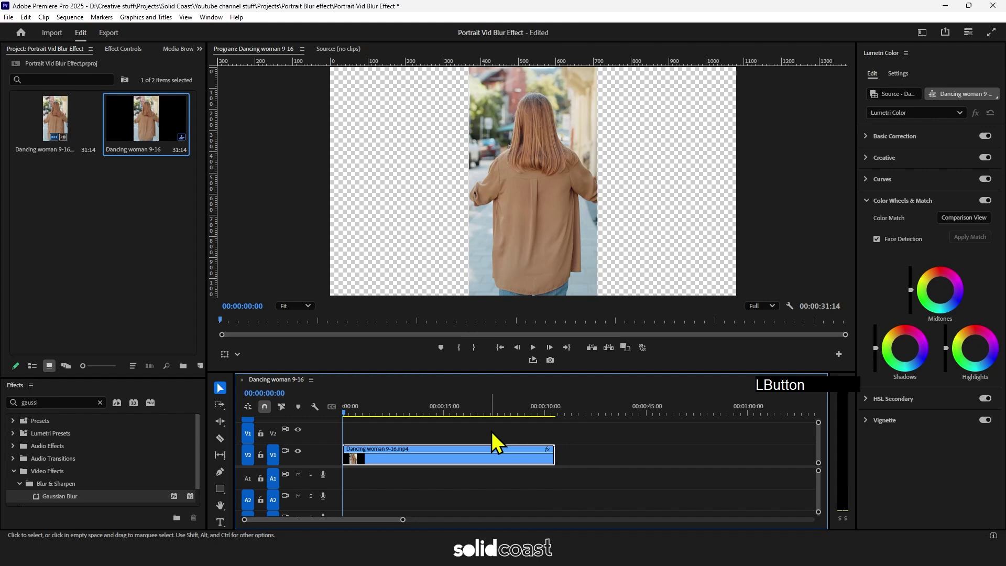
- Duplicate the portrait clip onto V2 above the original and show its Effect Controls
left_click(474, 465)
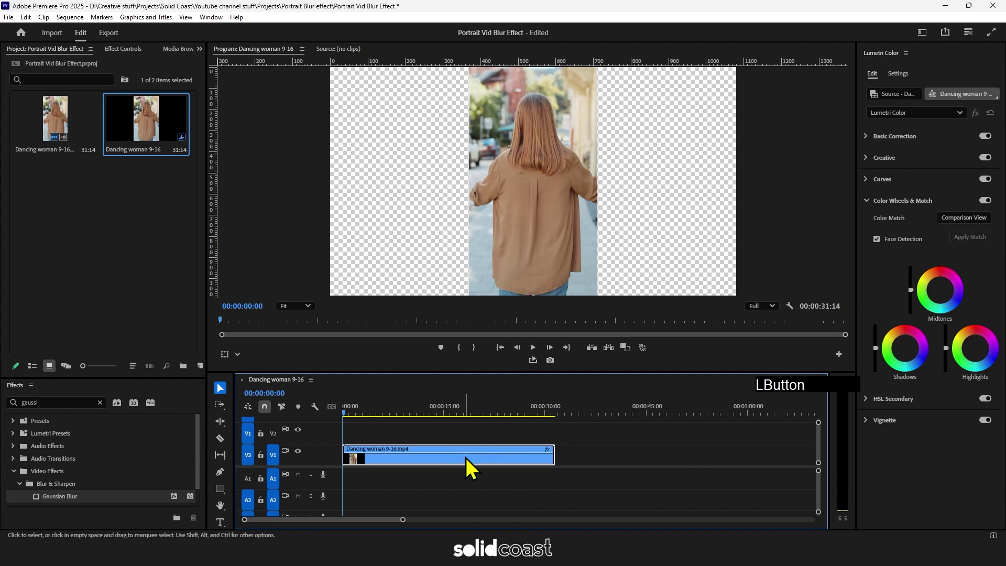
left_click(474, 465)
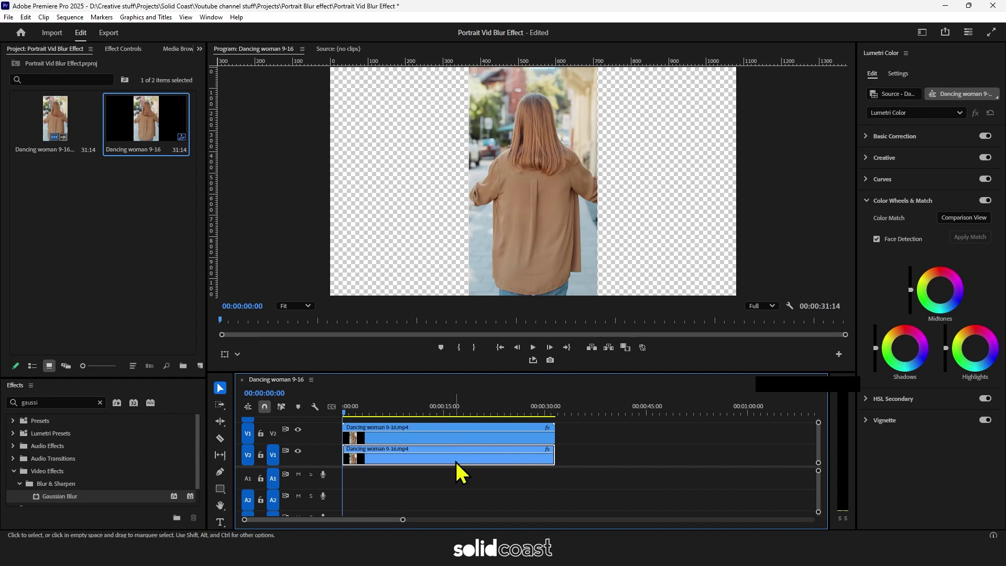
left_click(464, 468)
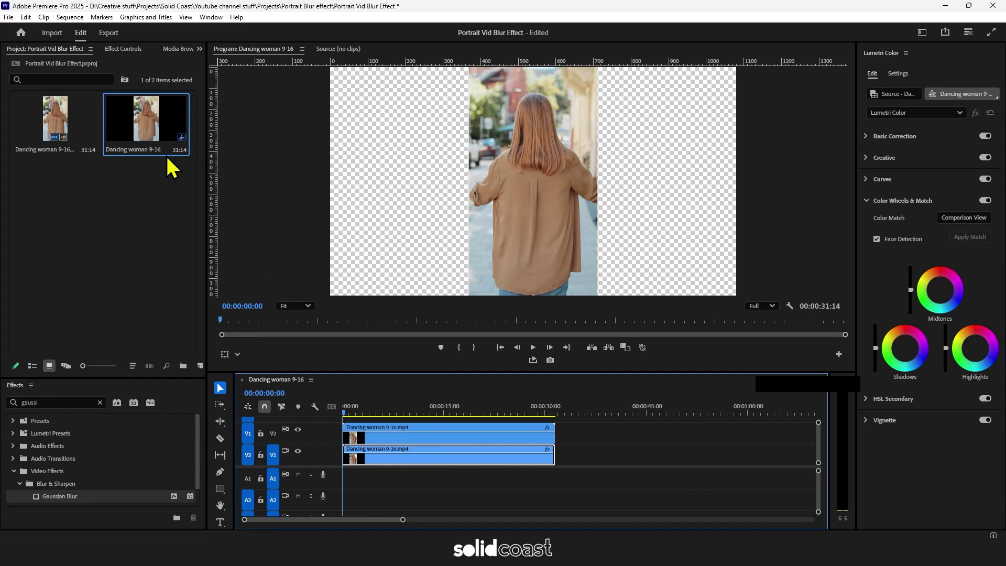